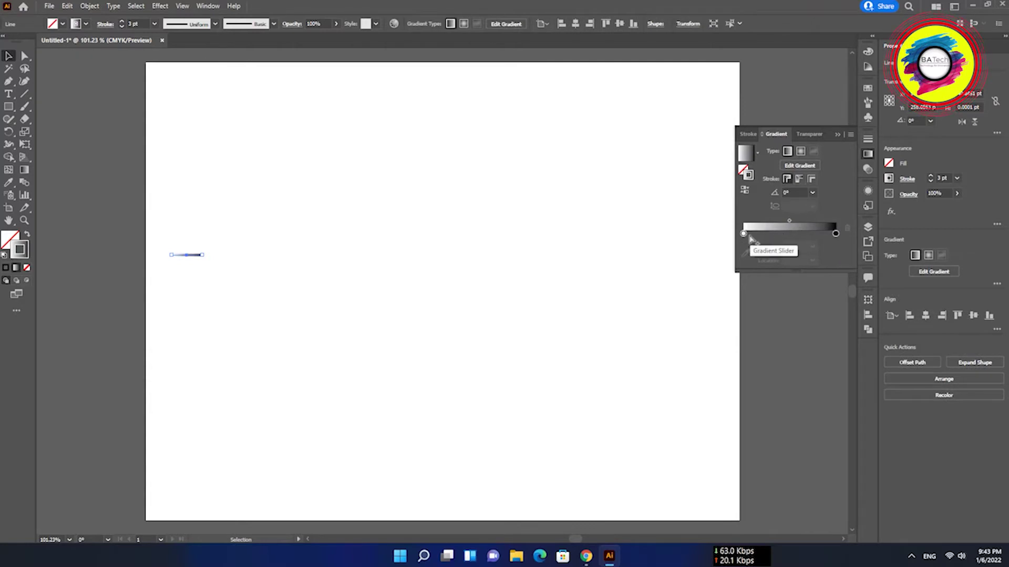
- Delete the extra gradient stops, leaving two, with the first stop at 0% location
double_click(750, 235)
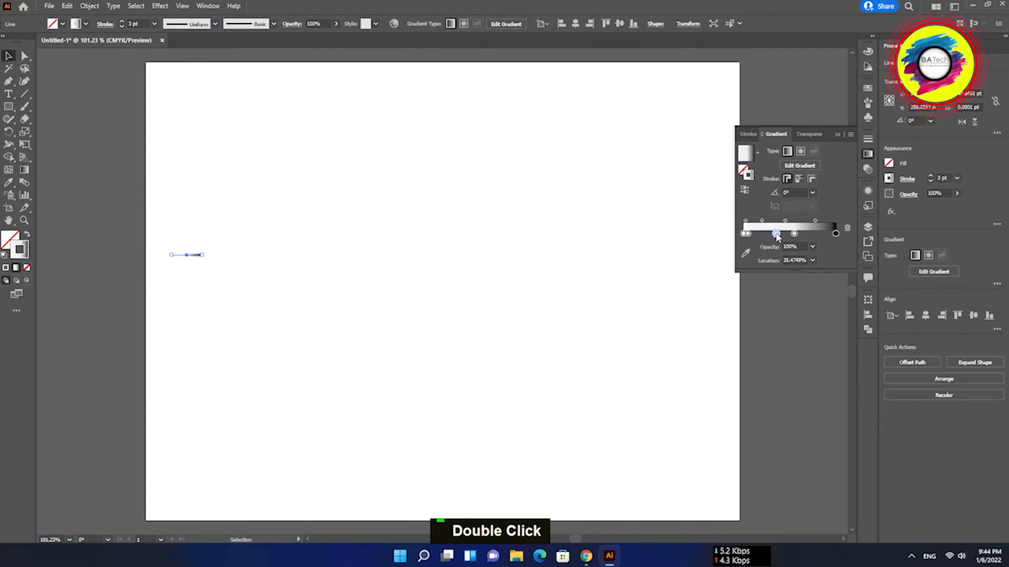
key("Delete")
key("ctrl+z")
key("ctrl+z")
key("ctrl+z")
key("ctrl+z")
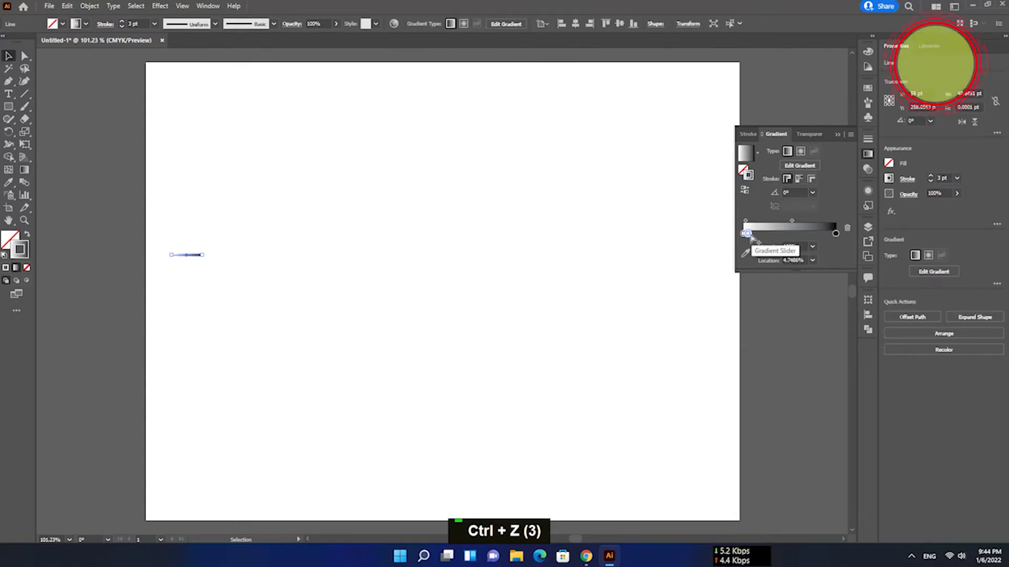
key("ctrl+z")
key("ctrl+z")
key("ctrl+z")
key("ctrl+z")
key("ctrl+z")
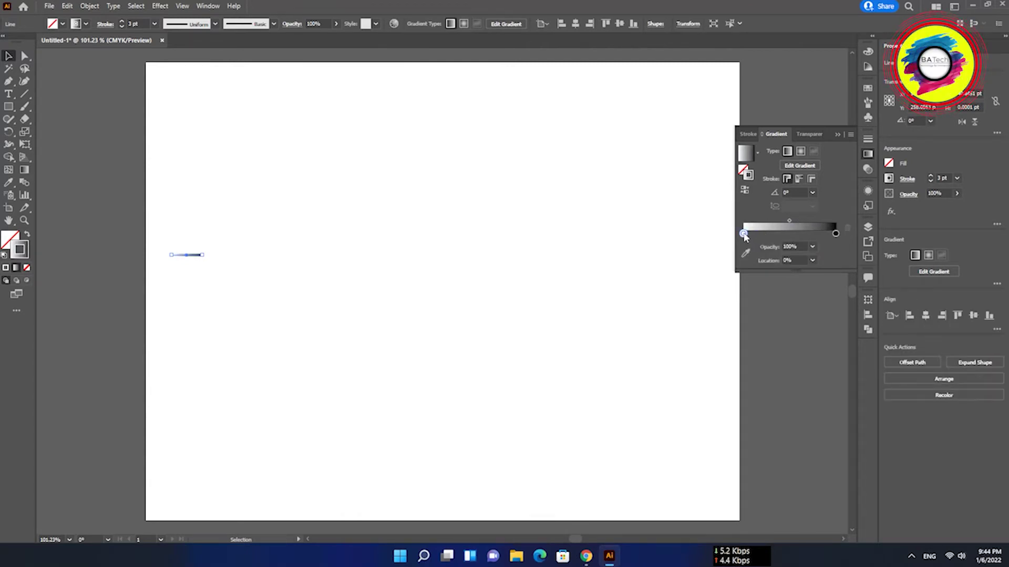
- Colour the stops CMYK Magenta (left), yellow (right) and add a purple stop at 50%
double_click(746, 238)
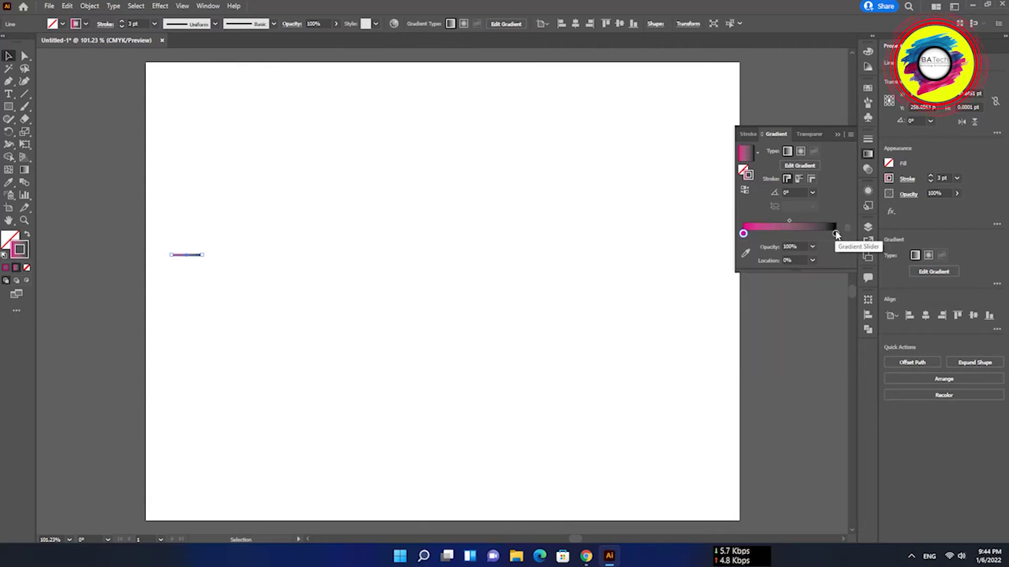
double_click(839, 236)
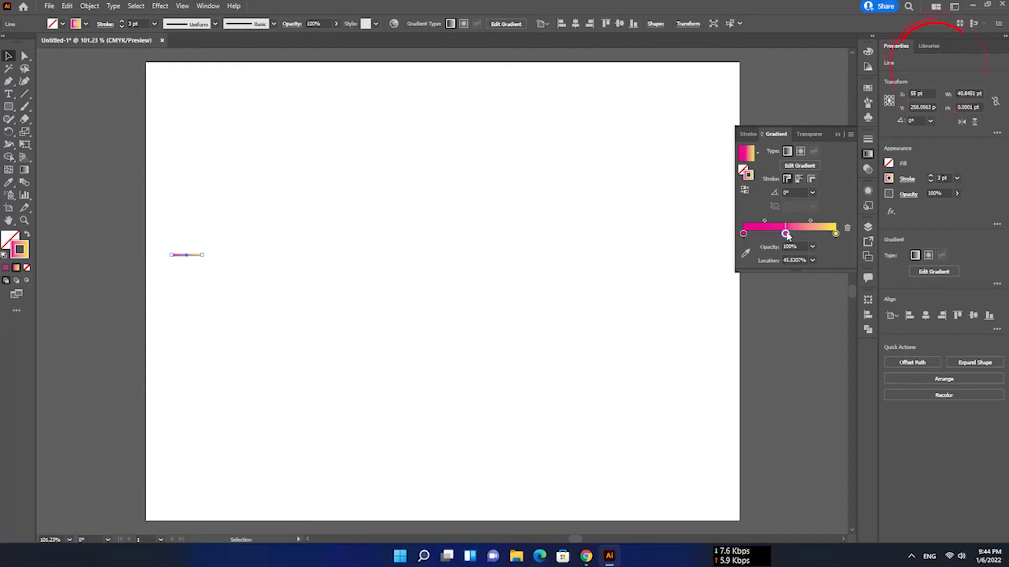
double_click(789, 236)
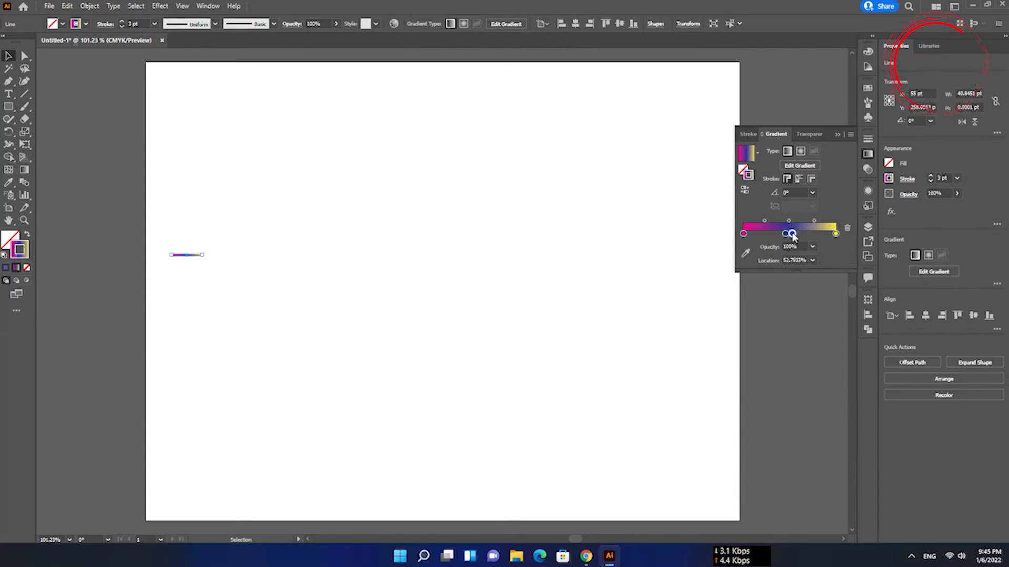
- Apply Zig Zag and a Transform effect with 30° rotated copies to form a small burst
double_click(794, 237)
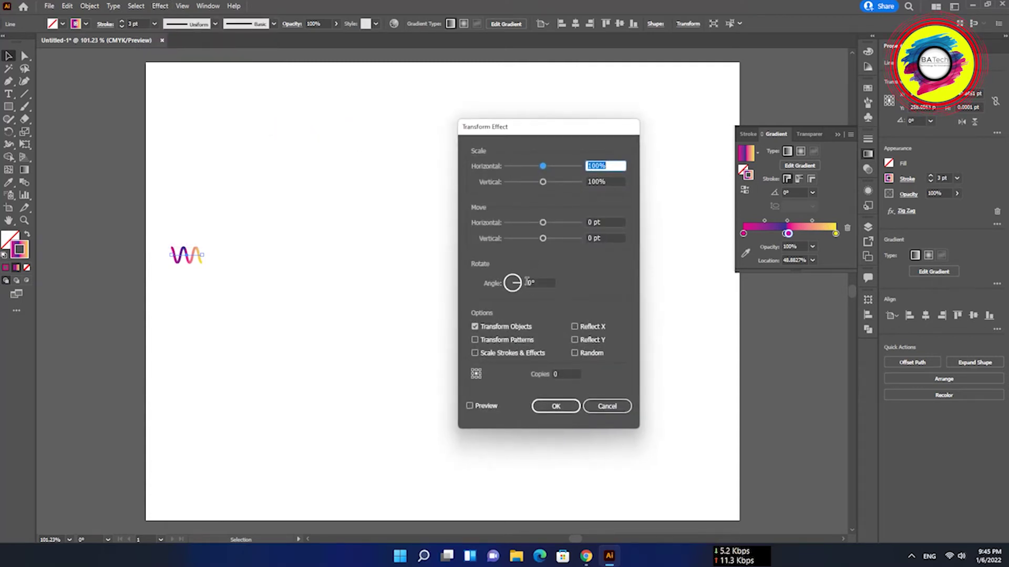
type("30")
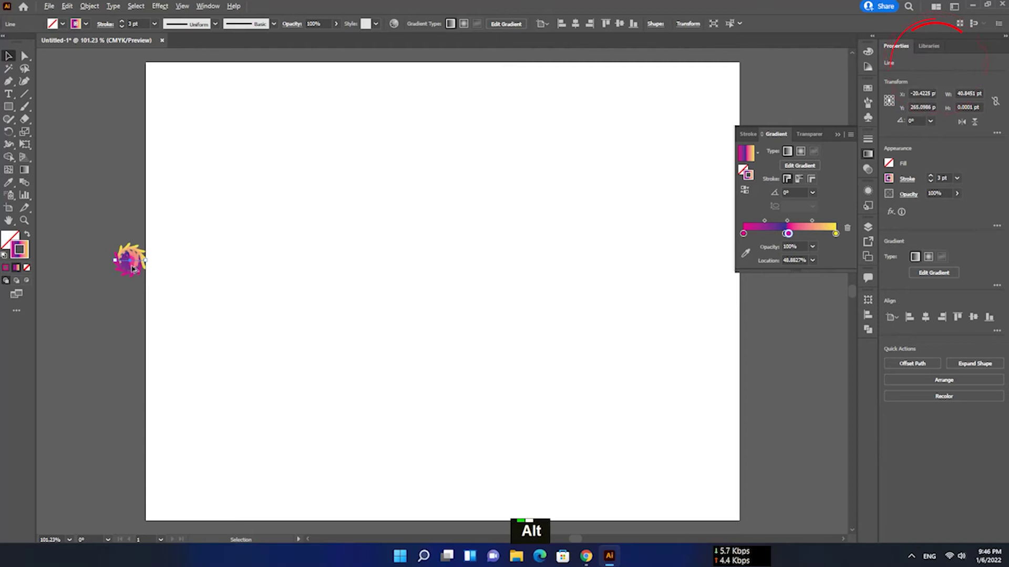
- Widen the right burst to 500 and raise its Zig Zag size to 22 pt
left_click(529, 529)
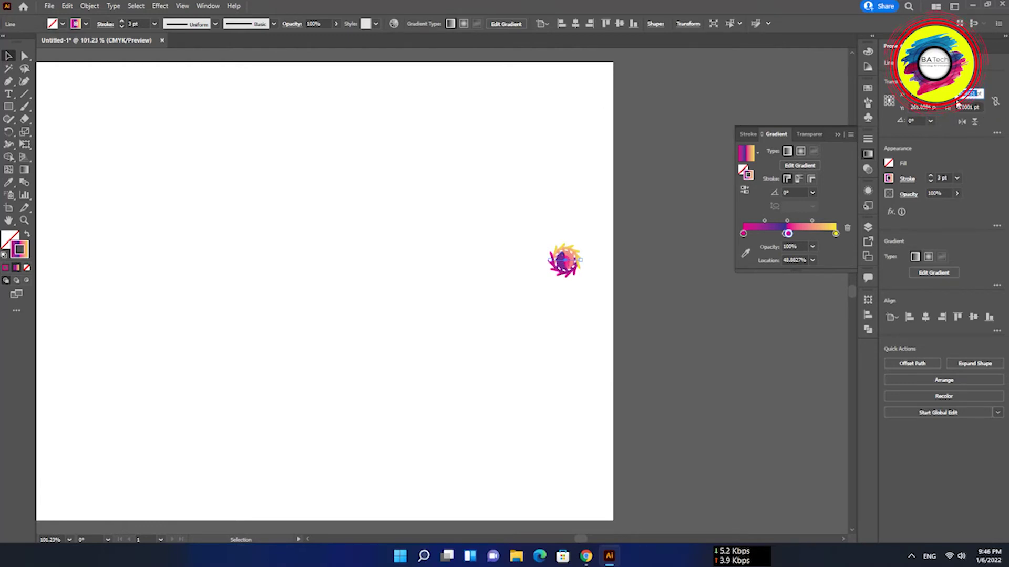
type("500")
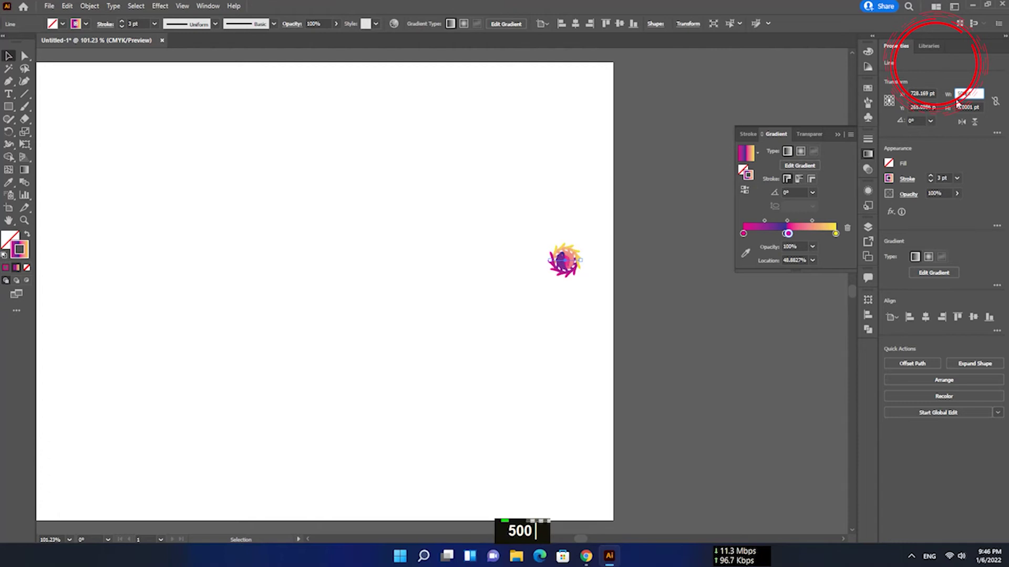
key("Return")
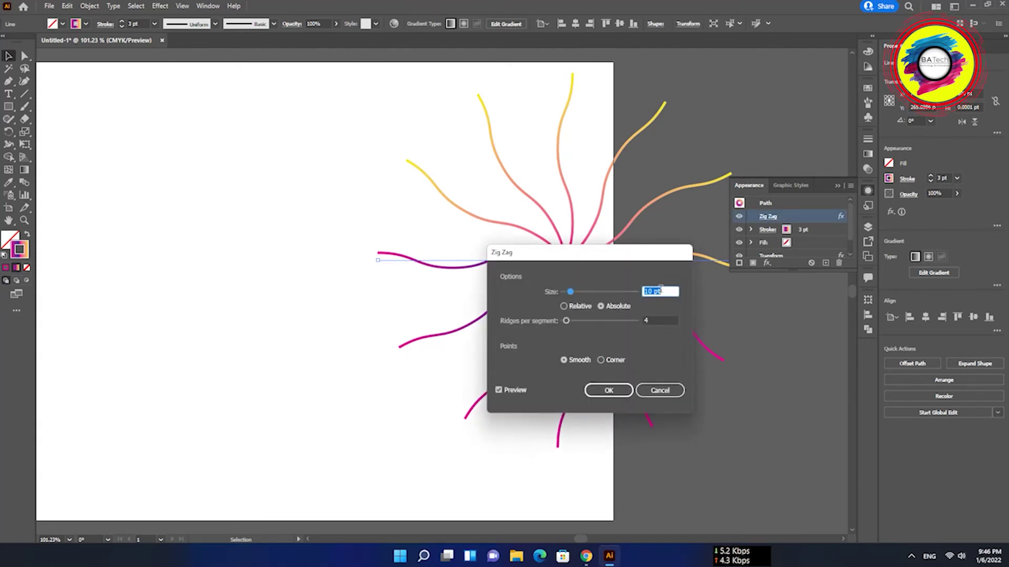
type("22")
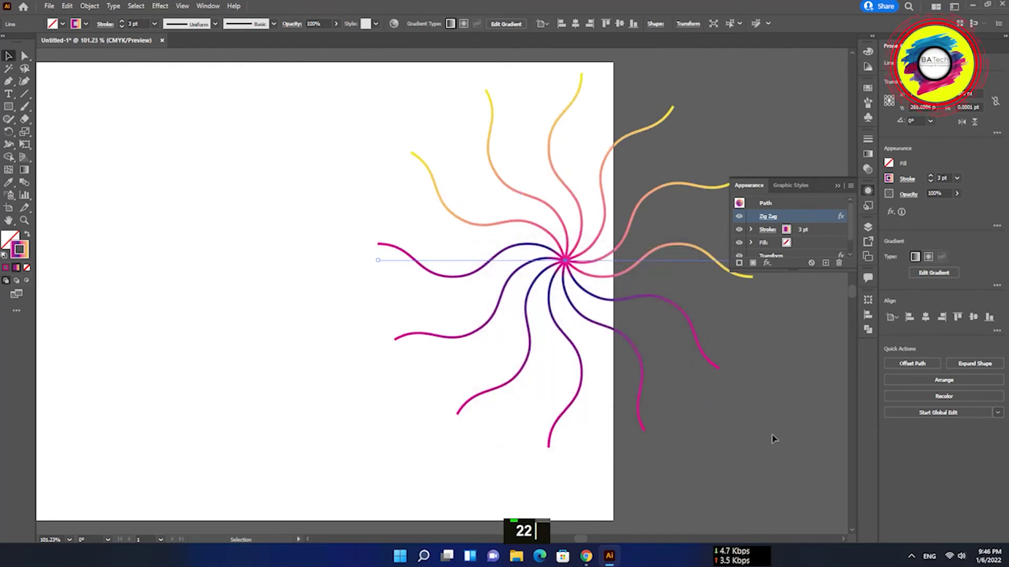
key("ctrl+0")
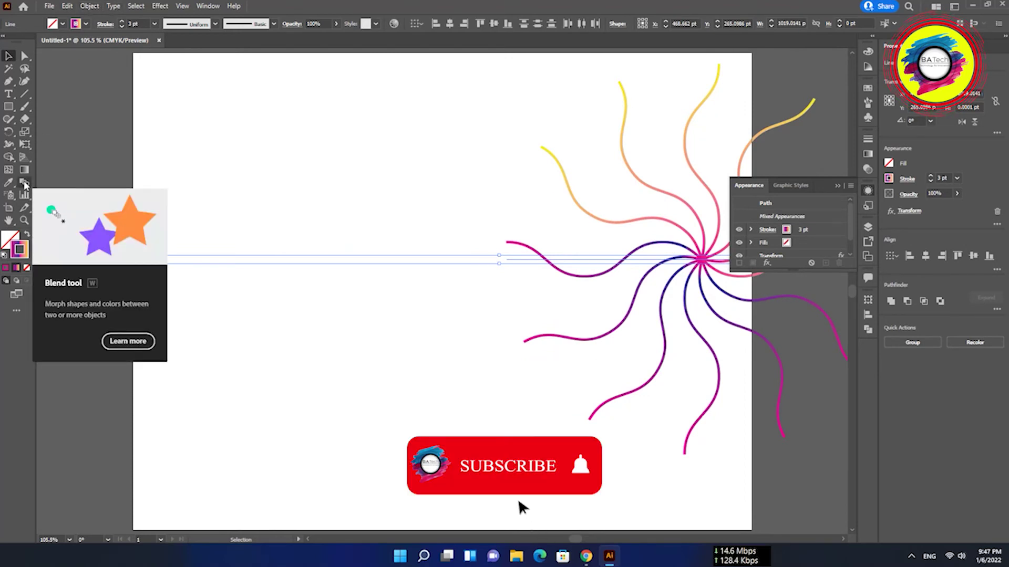
- Set the Blend tool spacing to Specified Distance for blending the two bursts
double_click(27, 183)
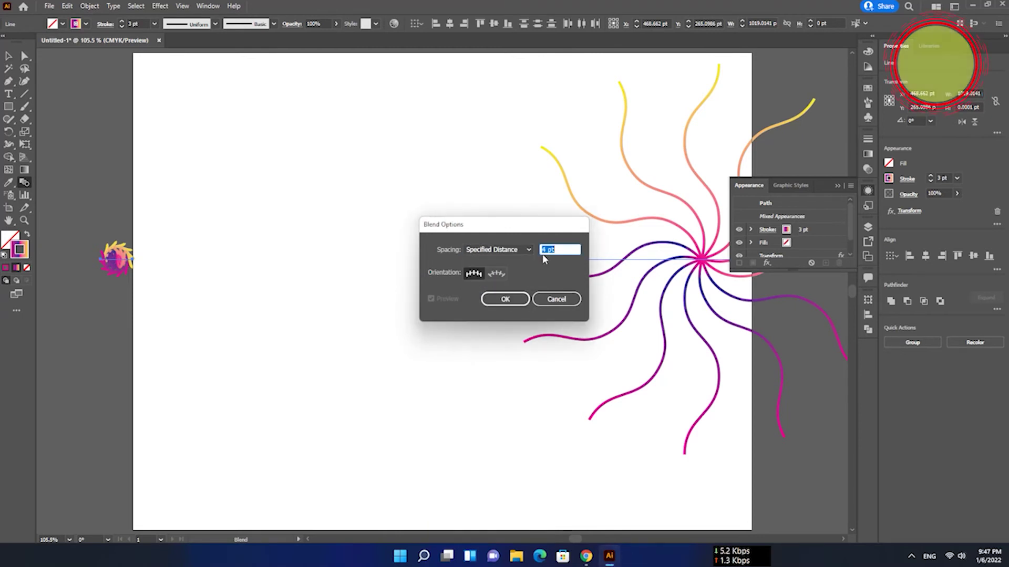
- Draw a wavy gradient-stroked curve along the lower artboard beneath the blend
key("2")
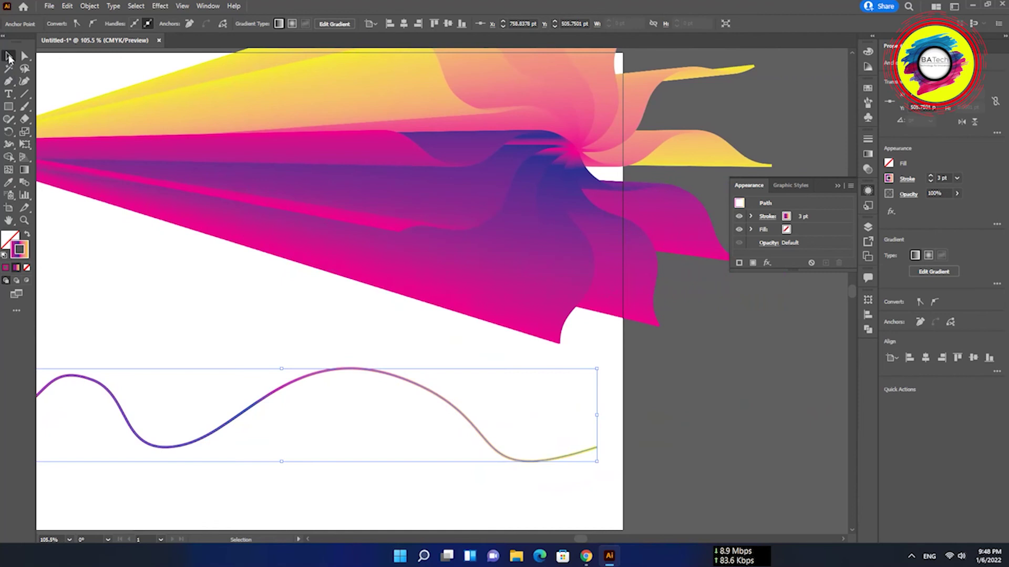
- Replace the blend's spine with the wavy curve so the ribbons flow across the artboard
key("ctrl+KP_0")
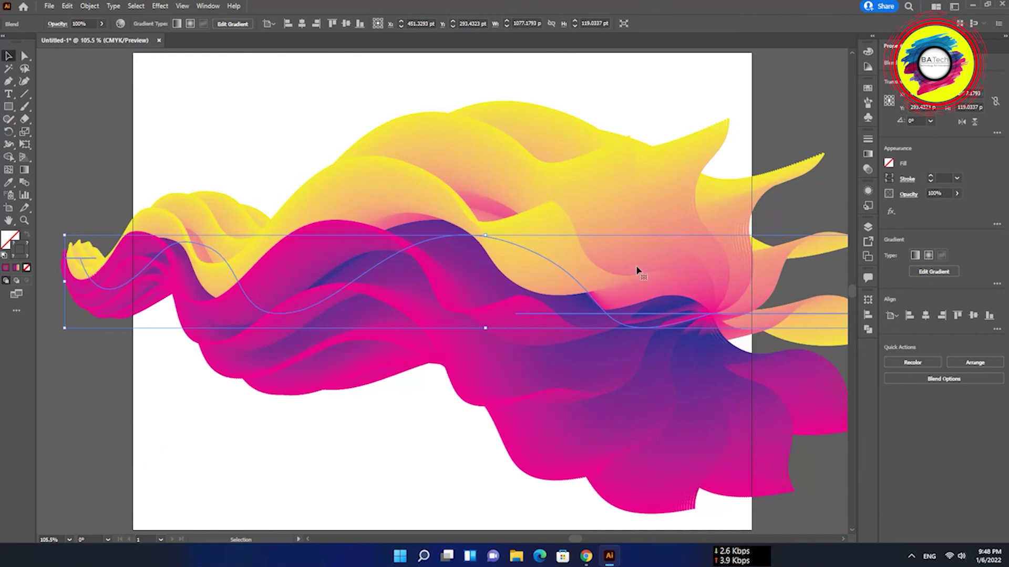
key("ctrl+-")
key("ctrl+-")
key("ctrl+0")
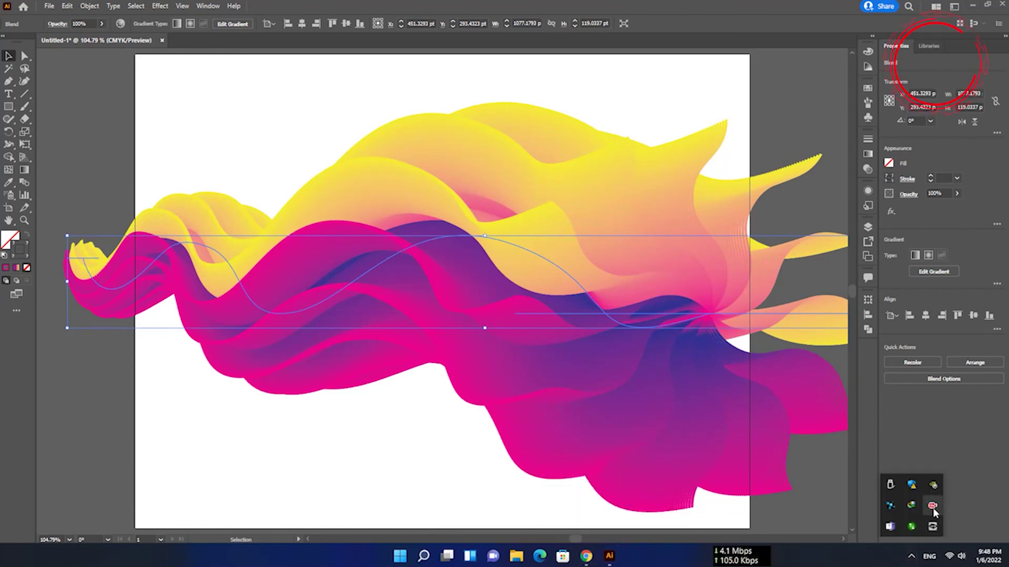
double_click(936, 512)
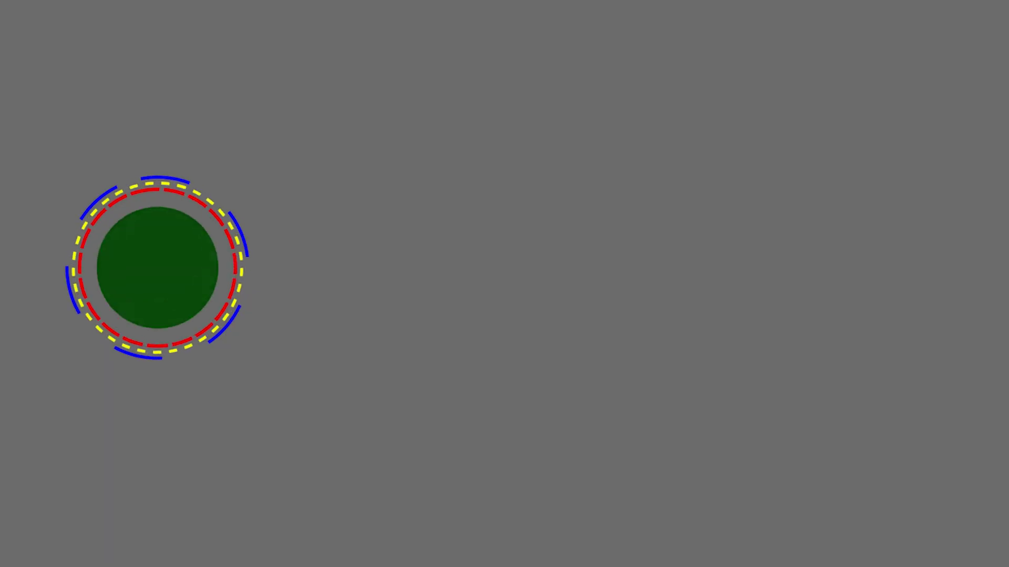